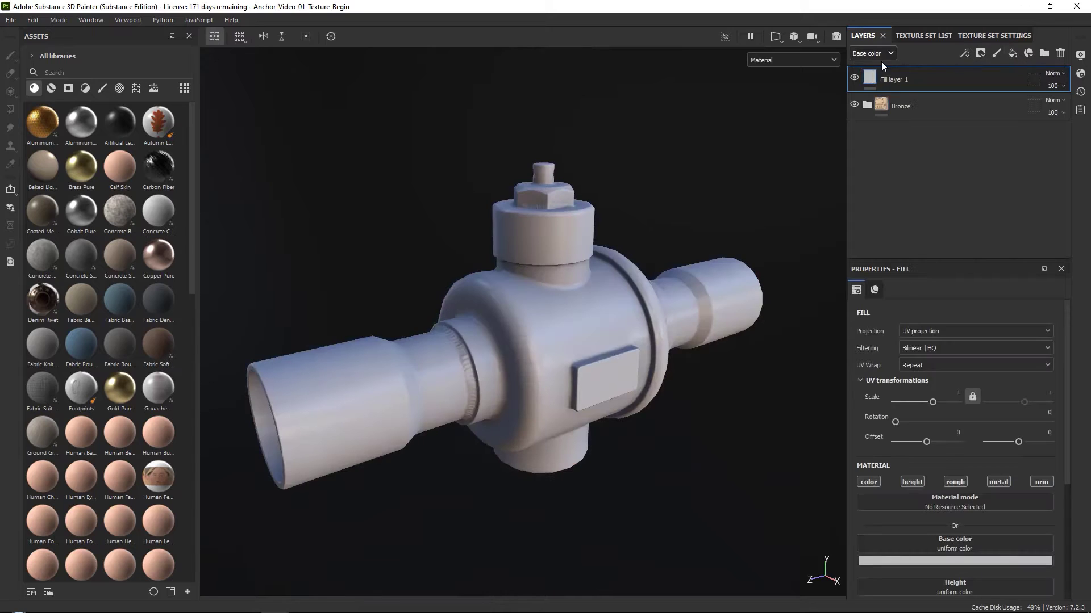
Step: Rename Fill layer 1 above Bronze to 'White_Paint' and confirm the name
{"action": "double_click", "coordinate": [897, 83]}
{"action": "key", "text": "shift+w"}
{"action": "key", "text": "h"}
{"action": "key", "text": "i"}
{"action": "type", "text": "E, T"}
{"action": "key", "text": "shift+-"}
{"action": "key", "text": "a"}
{"action": "type", "text": "I, A"}
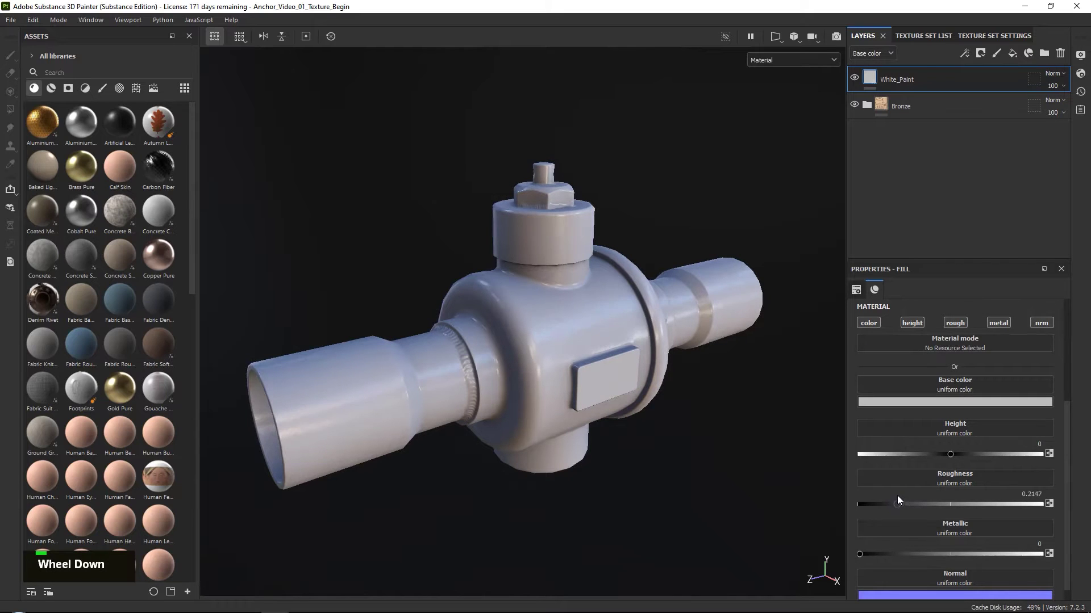
{"action": "left_click", "coordinate": [640, 406]}
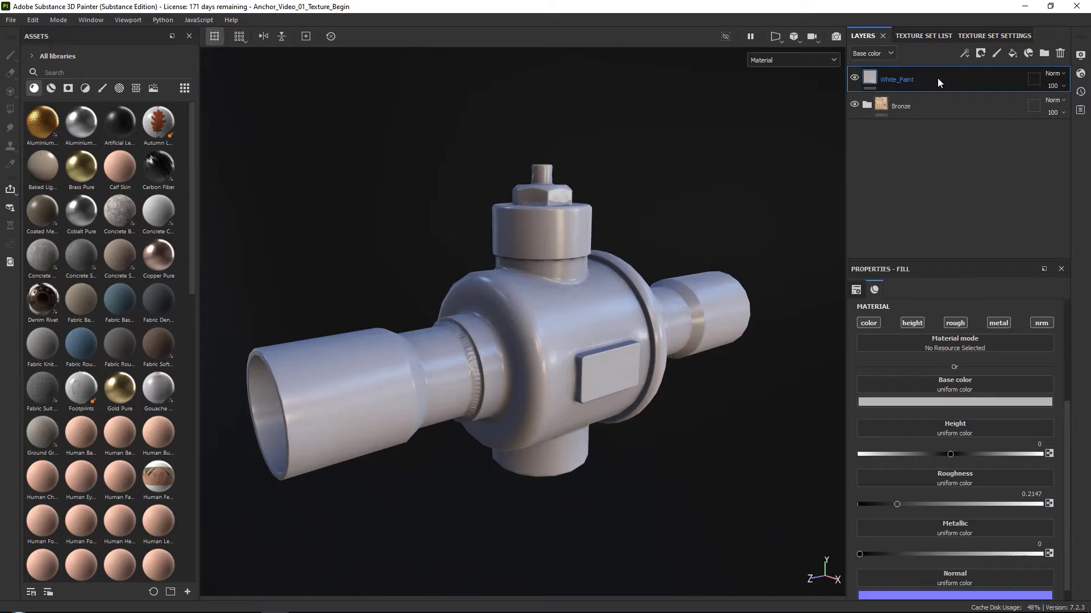
Step: Duplicate White_Paint and name the copy 'Blue_Paint'
{"action": "right_click", "coordinate": [952, 84]}
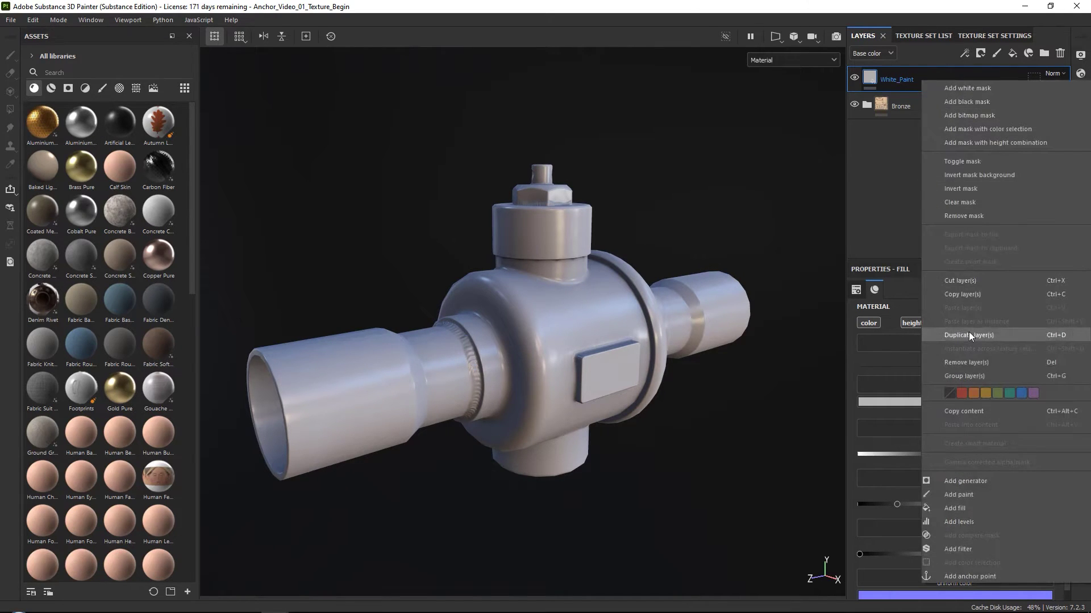
{"action": "double_click", "coordinate": [921, 84]}
{"action": "key", "text": "l"}
{"action": "key", "text": "shift+b"}
{"action": "key", "text": "e"}
{"action": "key", "text": "u"}
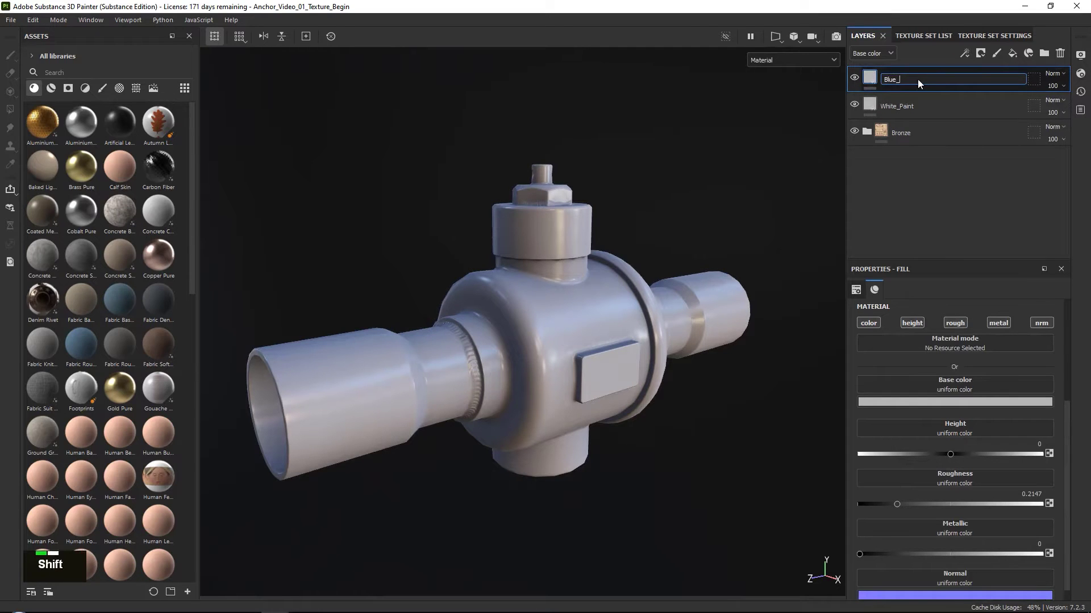
{"action": "key", "text": "shift+p"}
{"action": "key", "text": "a"}
{"action": "key", "text": "i"}
{"action": "key", "text": "n"}
{"action": "key", "text": "t"}
{"action": "key", "text": "Return"}
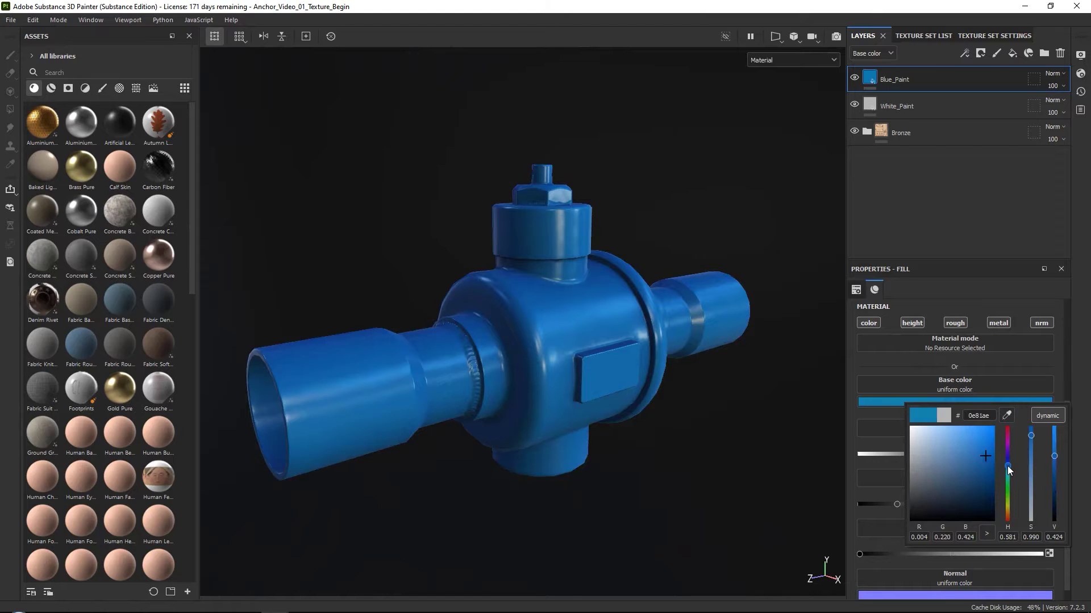
Step: Hide Blue_Paint, then give White_Paint a black mask so the bronze shows through
{"action": "left_click", "coordinate": [611, 318]}
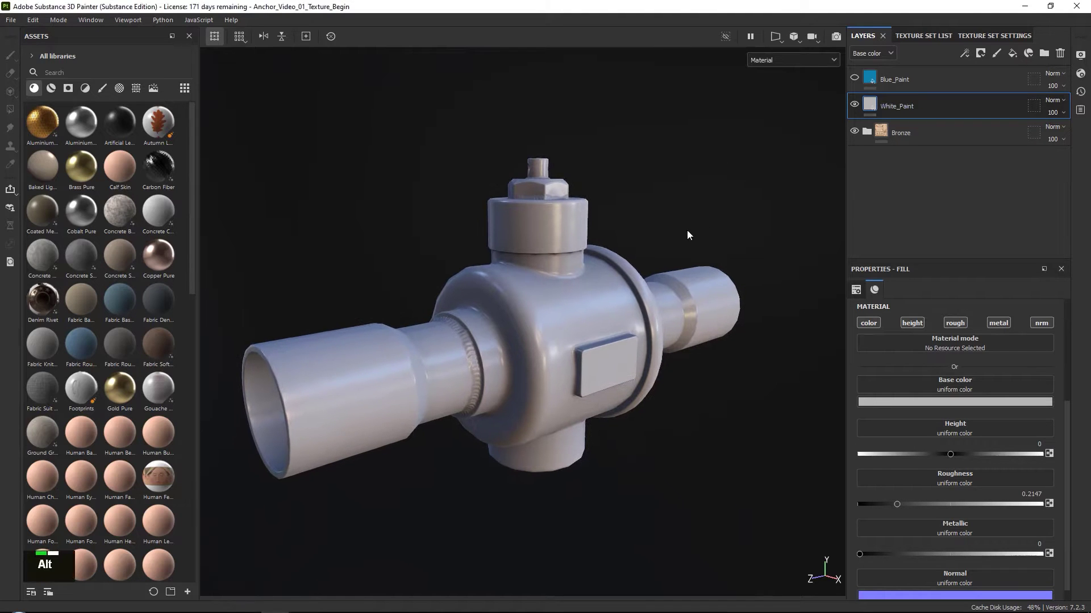
{"action": "right_click", "coordinate": [659, 222]}
{"action": "left_click", "coordinate": [657, 240]}
{"action": "middle_click", "coordinate": [532, 322]}
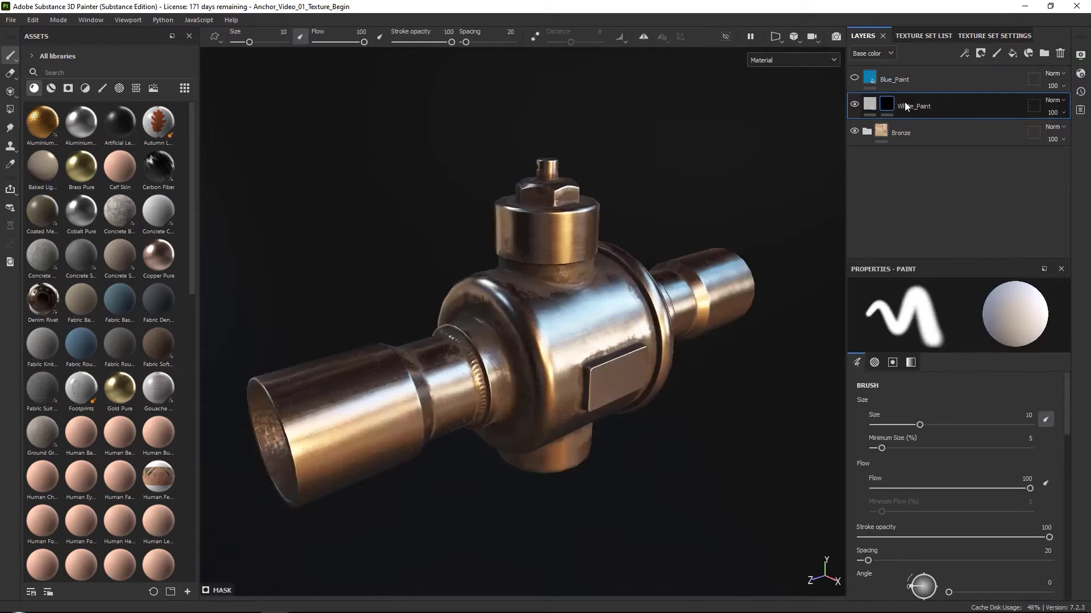
{"action": "right_click", "coordinate": [576, 282]}
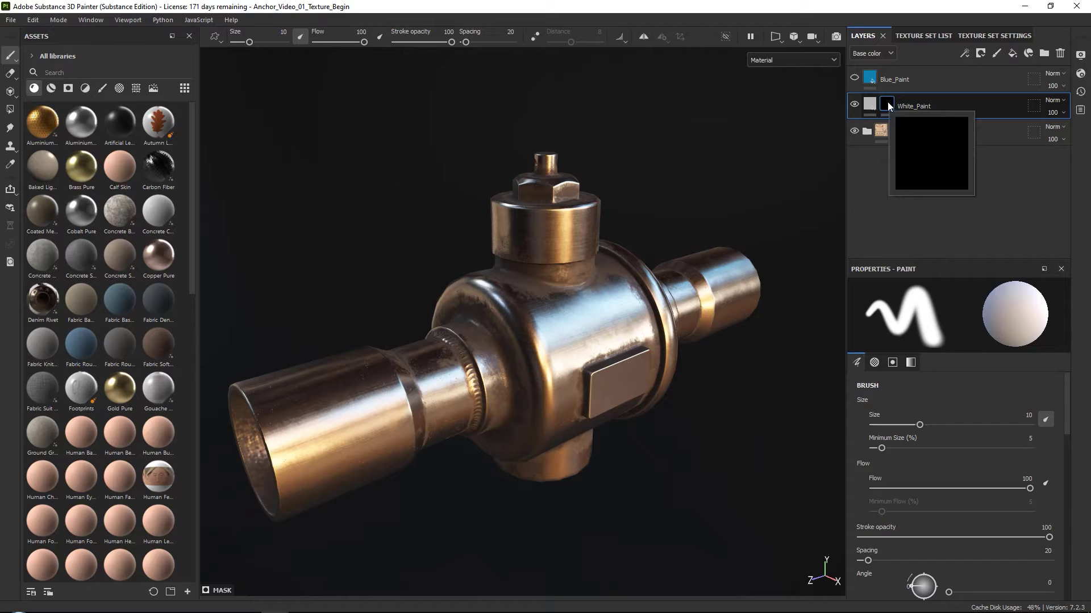
{"action": "right_click", "coordinate": [890, 108]}
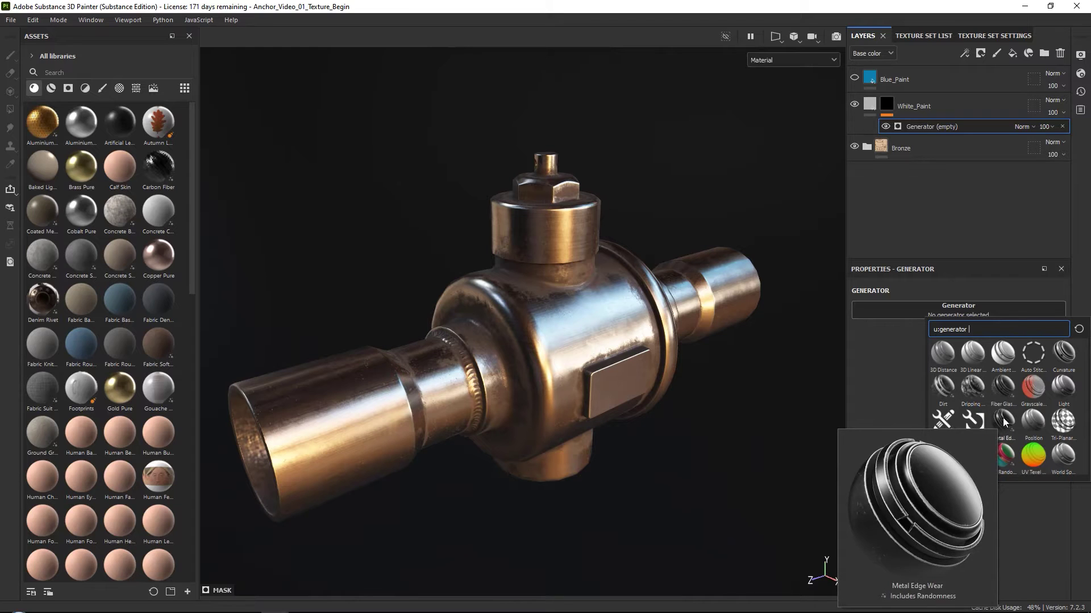
{"action": "scroll", "scroll_direction": "down", "scroll_amount": 3}
{"action": "scroll", "scroll_direction": "up", "scroll_amount": 3}
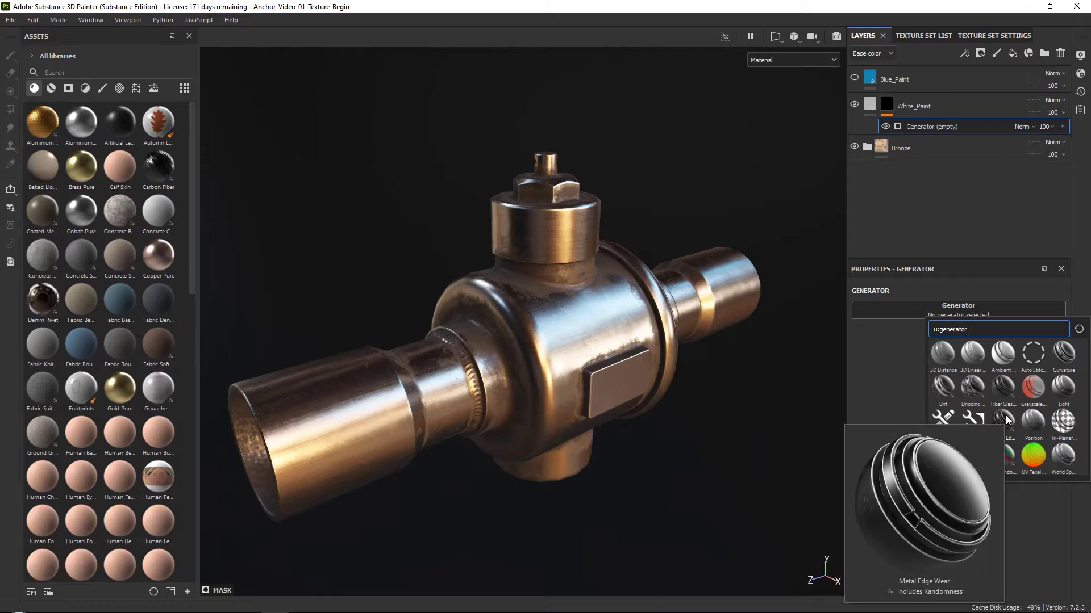
{"action": "scroll", "scroll_direction": "down", "scroll_amount": 3}
{"action": "scroll", "scroll_direction": "up", "scroll_amount": 3}
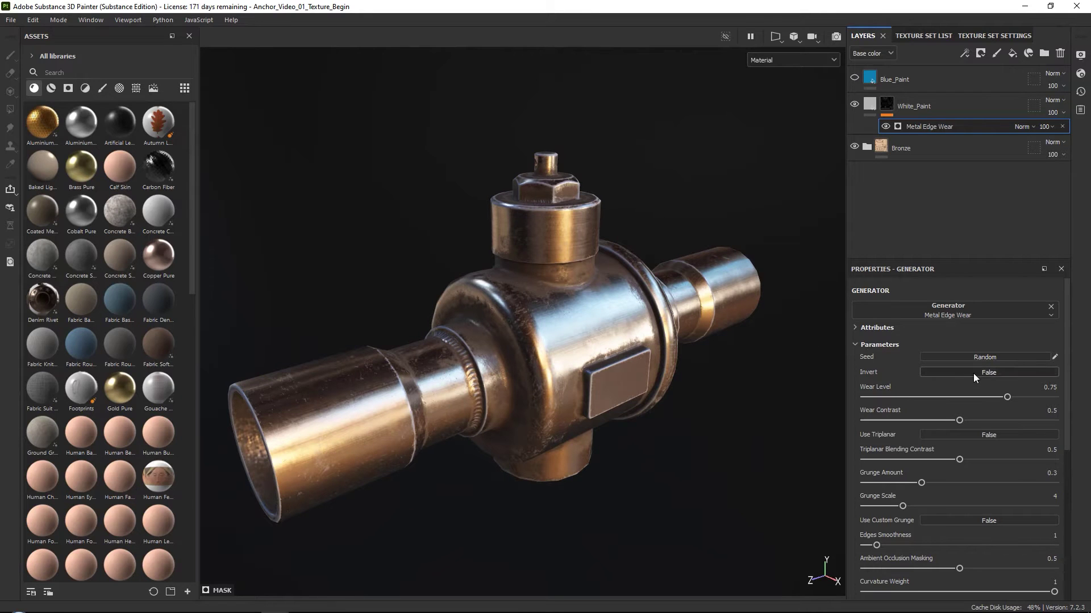
{"action": "right_click", "coordinate": [508, 317]}
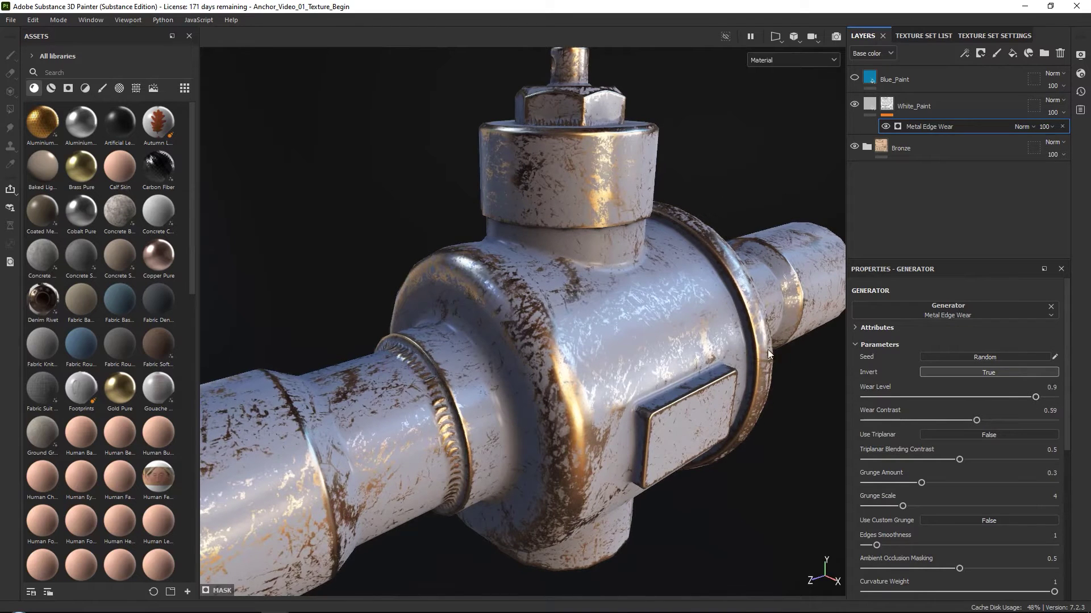
{"action": "right_click", "coordinate": [589, 359]}
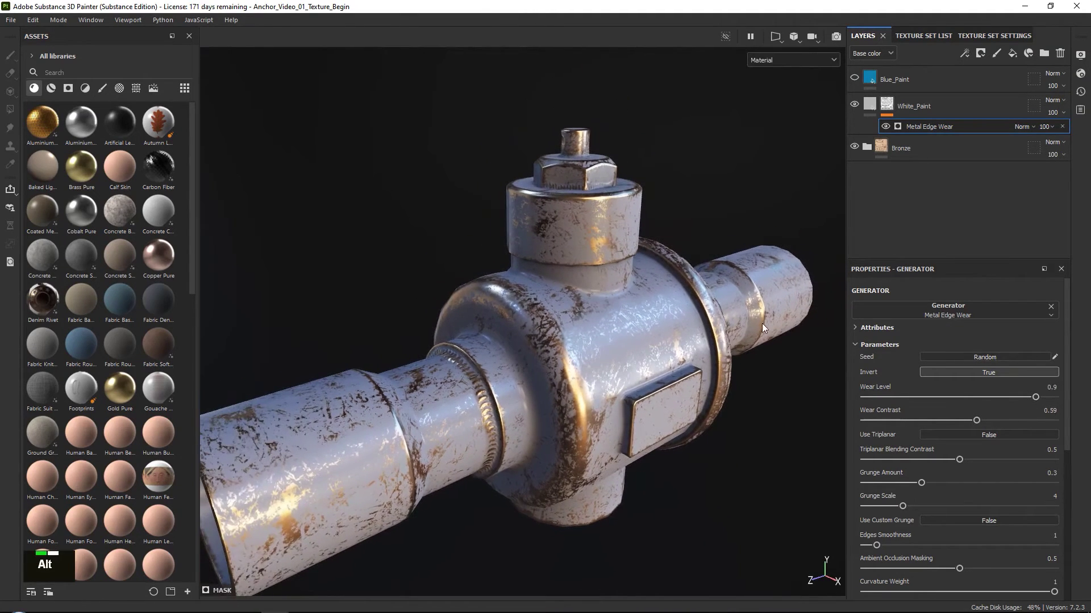
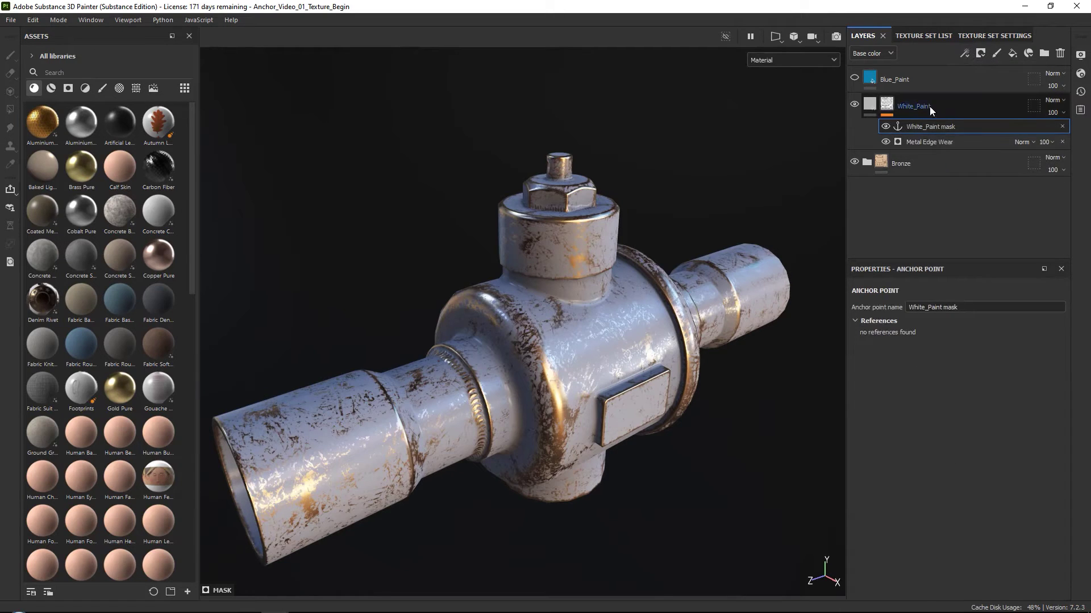
Step: Bring up the White_Paint mask options to add the anchor point
{"action": "right_click", "coordinate": [940, 106]}
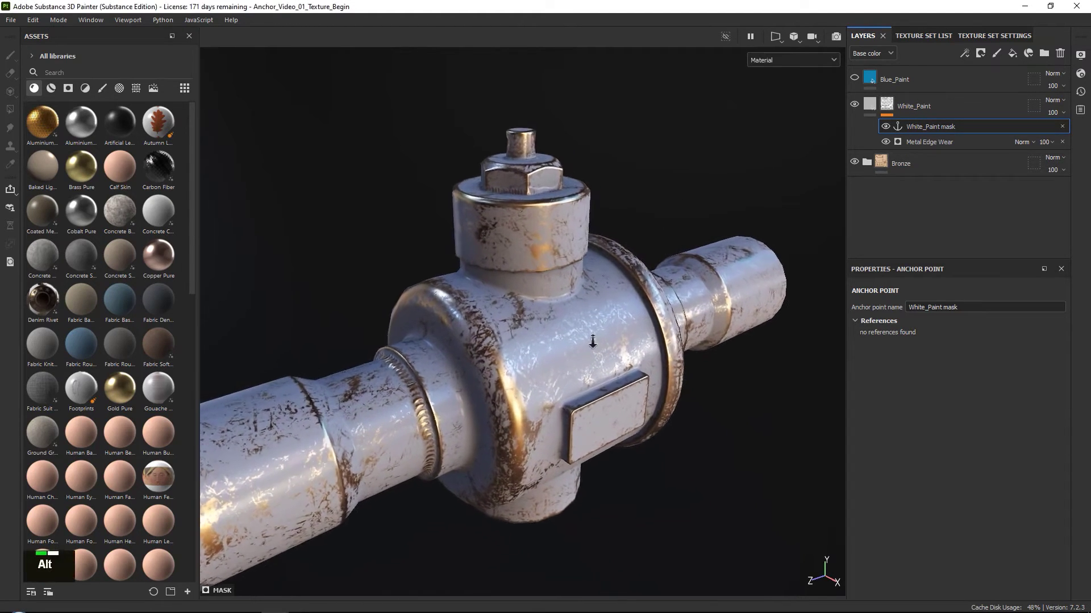
Step: Select Blue_Paint and add a uniform 0.5 grey fill to its mask
{"action": "left_click", "coordinate": [600, 400]}
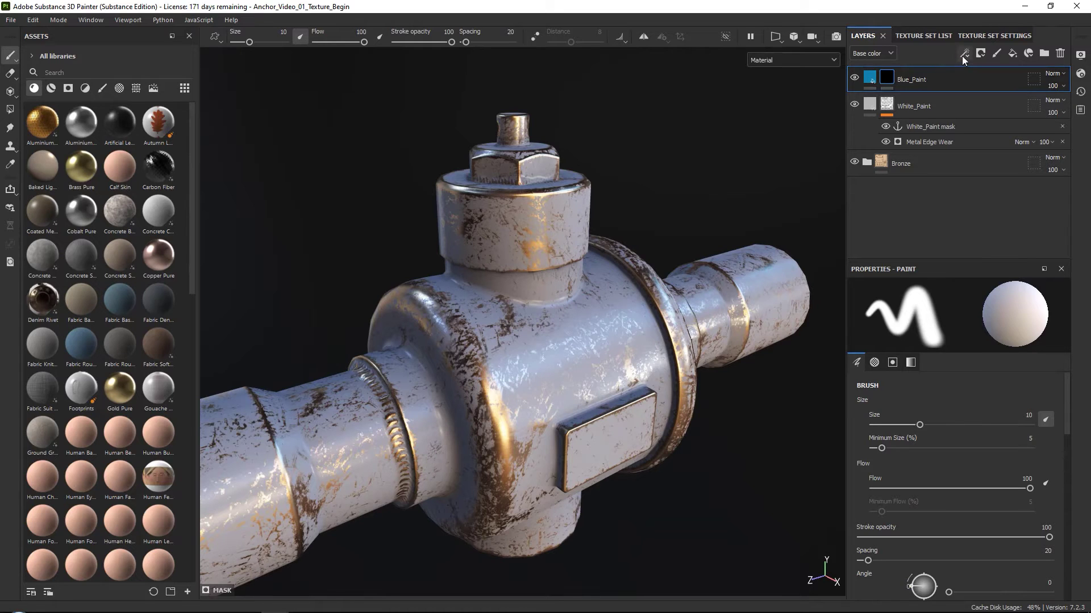
{"action": "right_click", "coordinate": [947, 76]}
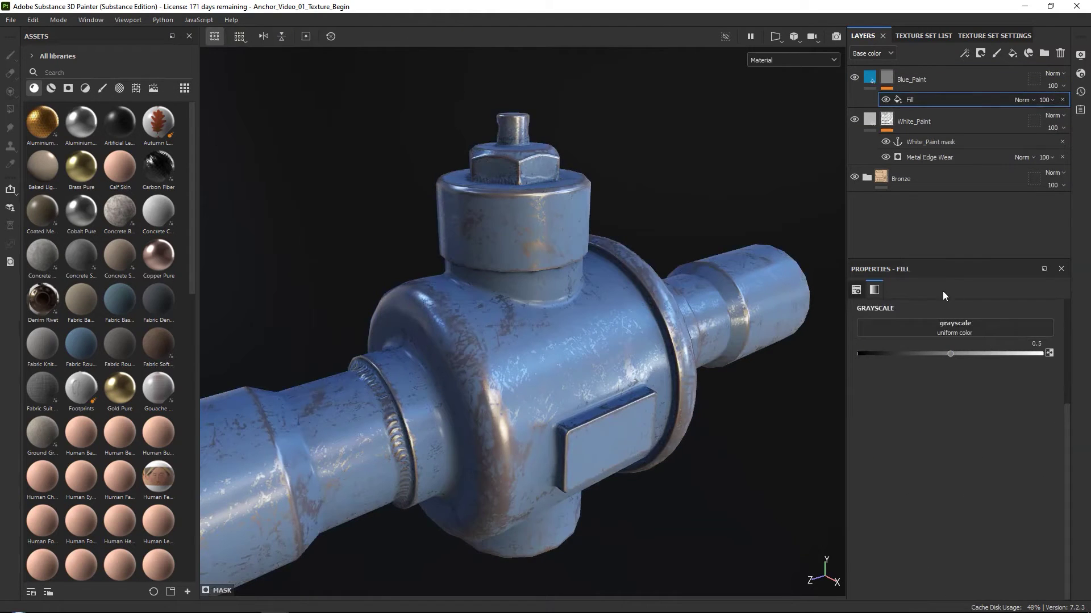
{"action": "scroll", "scroll_direction": "up", "scroll_amount": 3}
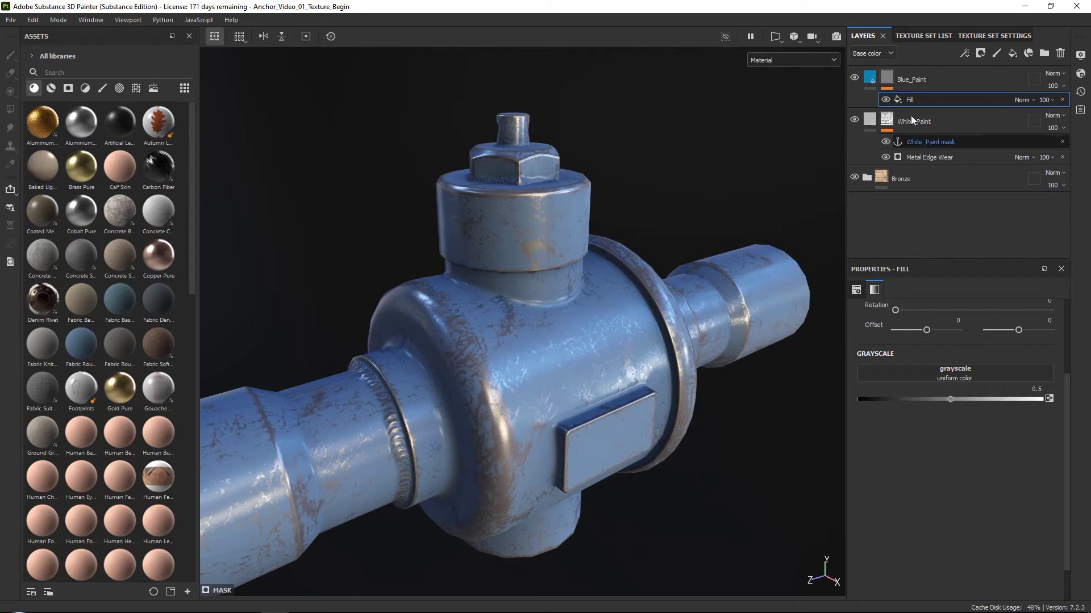
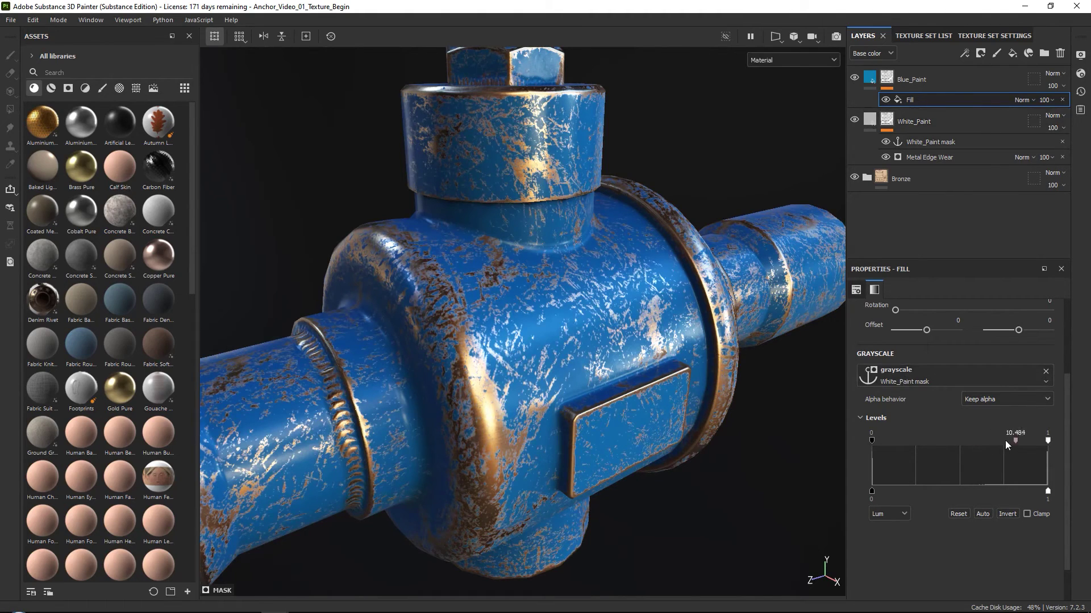
Step: Zoom in to inspect the chipped blue paint over the metal
{"action": "right_click", "coordinate": [500, 294]}
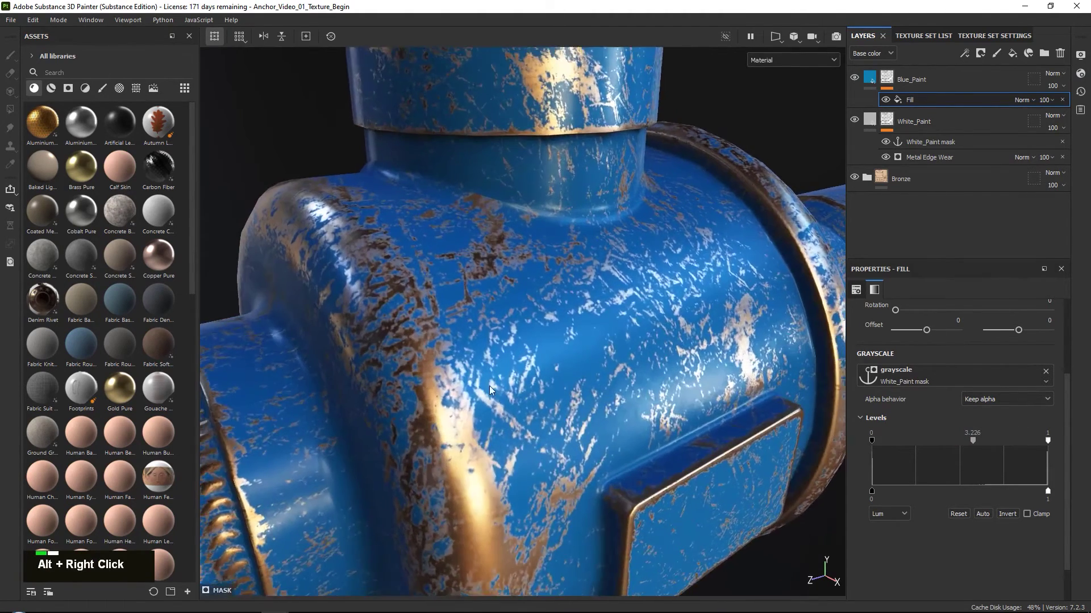
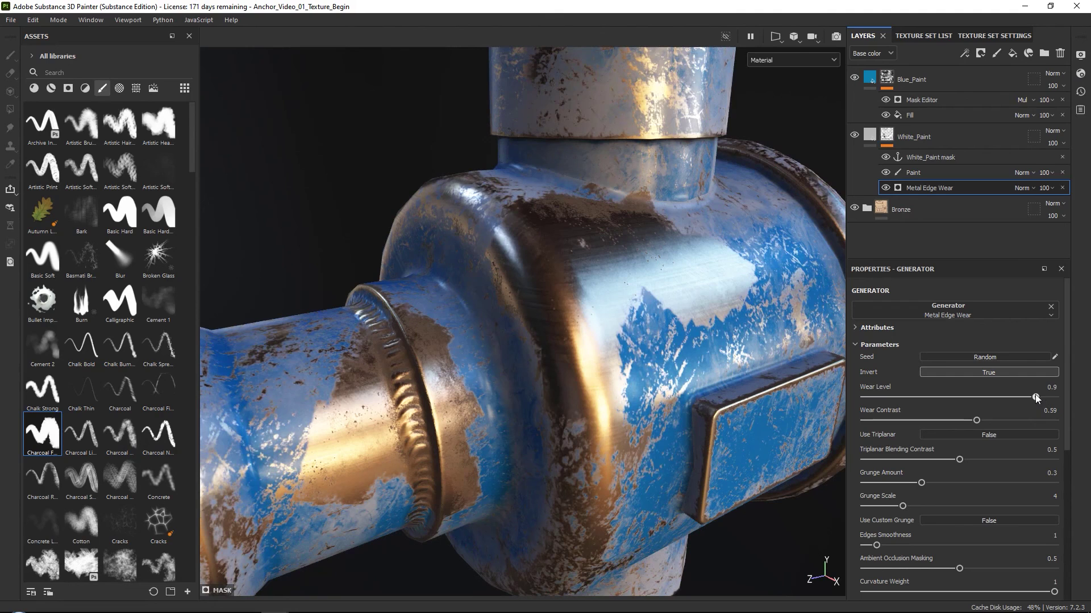
{"action": "right_click", "coordinate": [621, 227]}
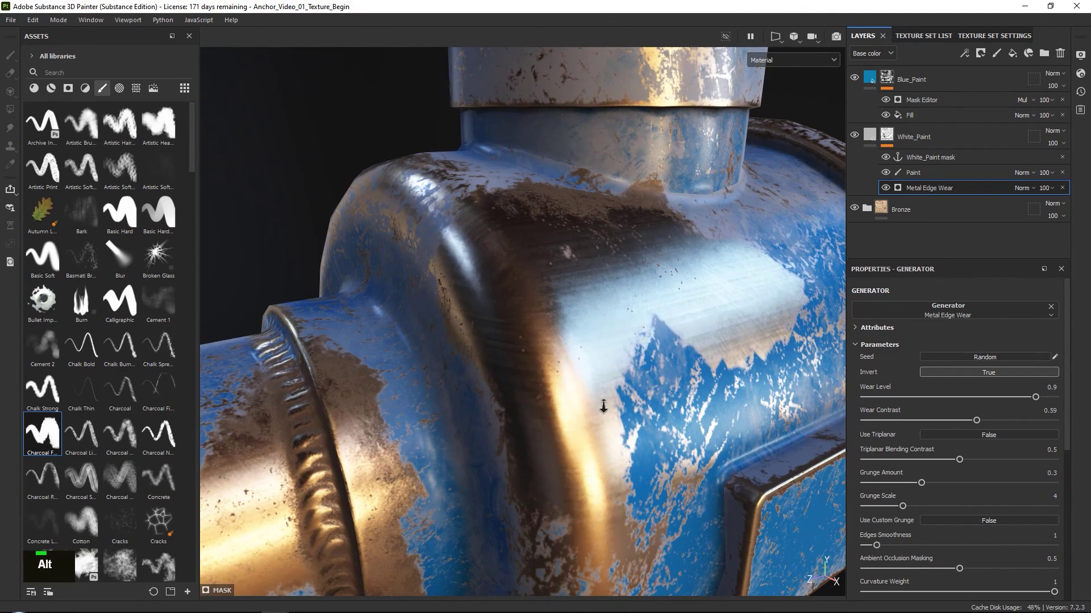
{"action": "right_click", "coordinate": [585, 447]}
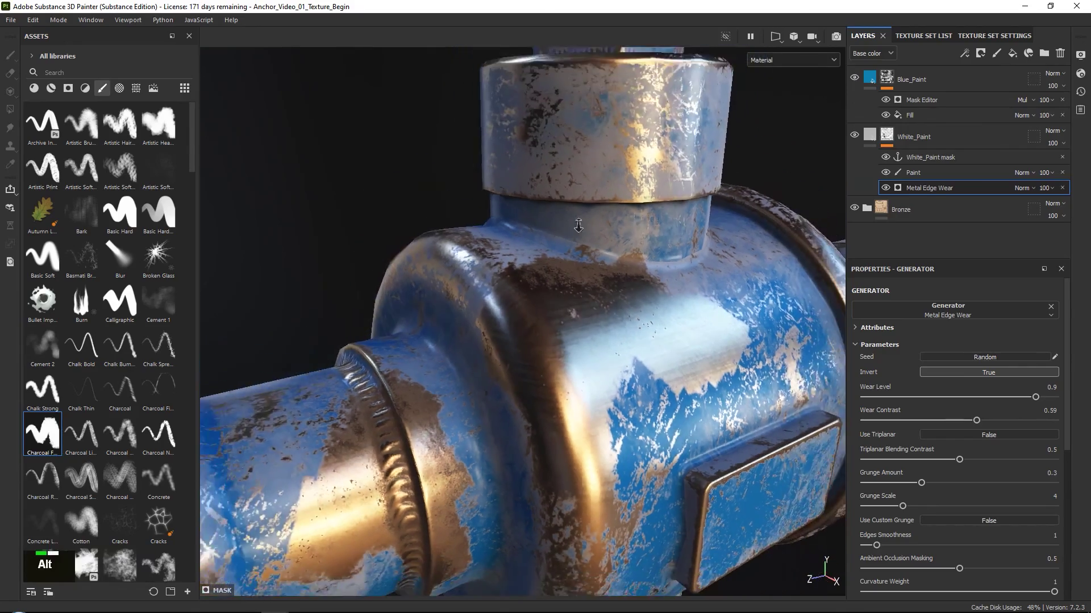